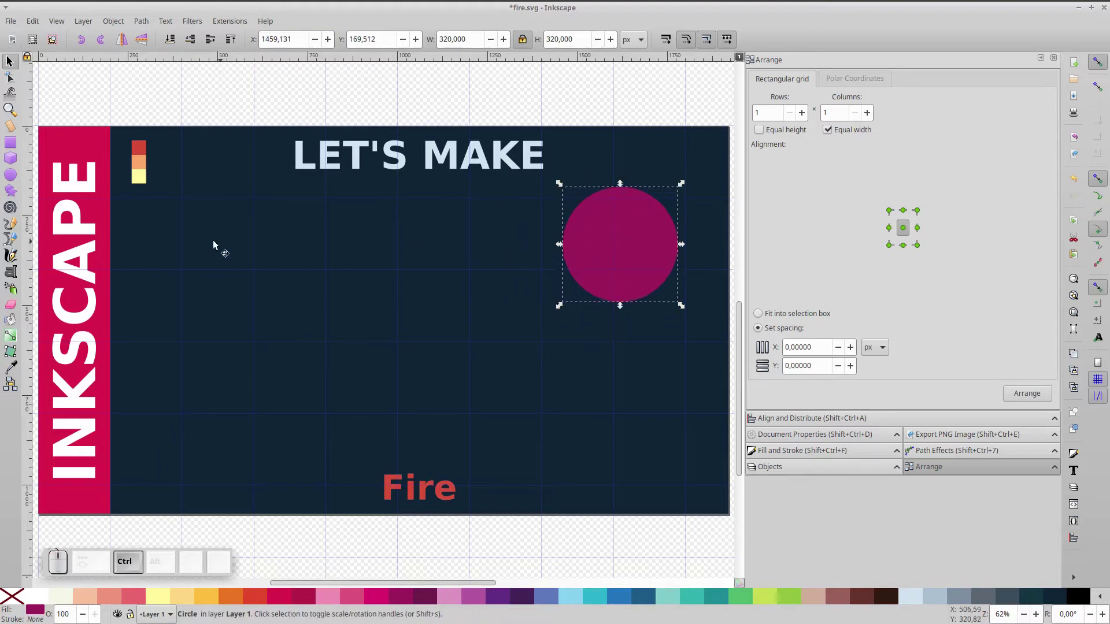
Recolour the circle red from the palette and place a duplicate below it
{"action": "key", "text": "d"}
{"action": "left_click", "coordinate": [147, 152]}
{"action": "key", "text": "d"}
{"action": "key", "text": "ctrl+d"}
{"action": "left_click_drag", "start_coordinate": [637, 236], "coordinate": [469, 165]}
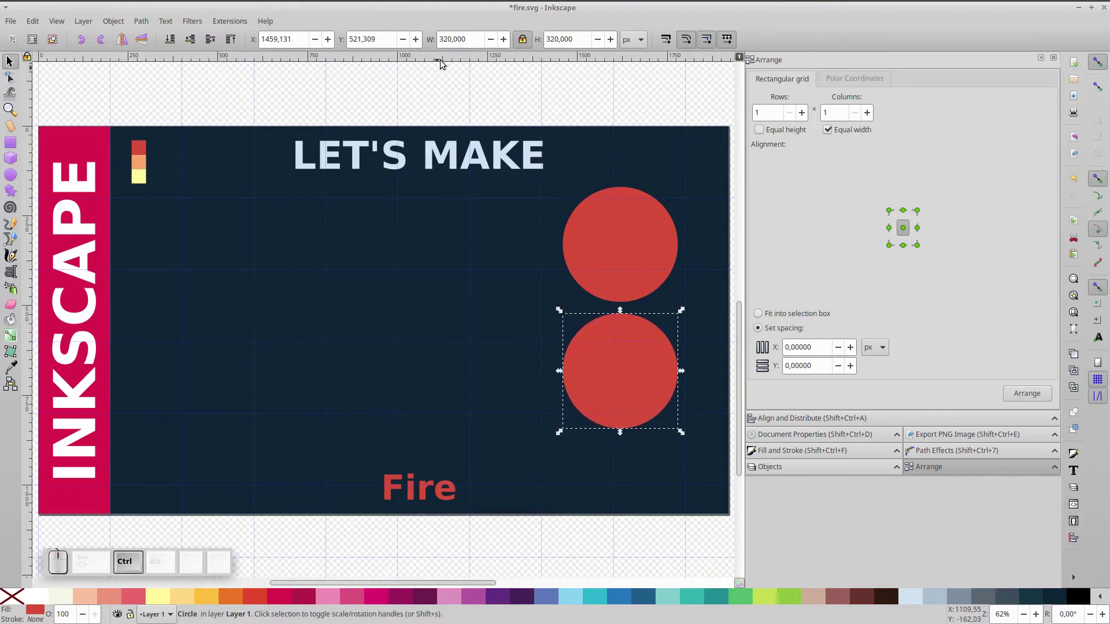
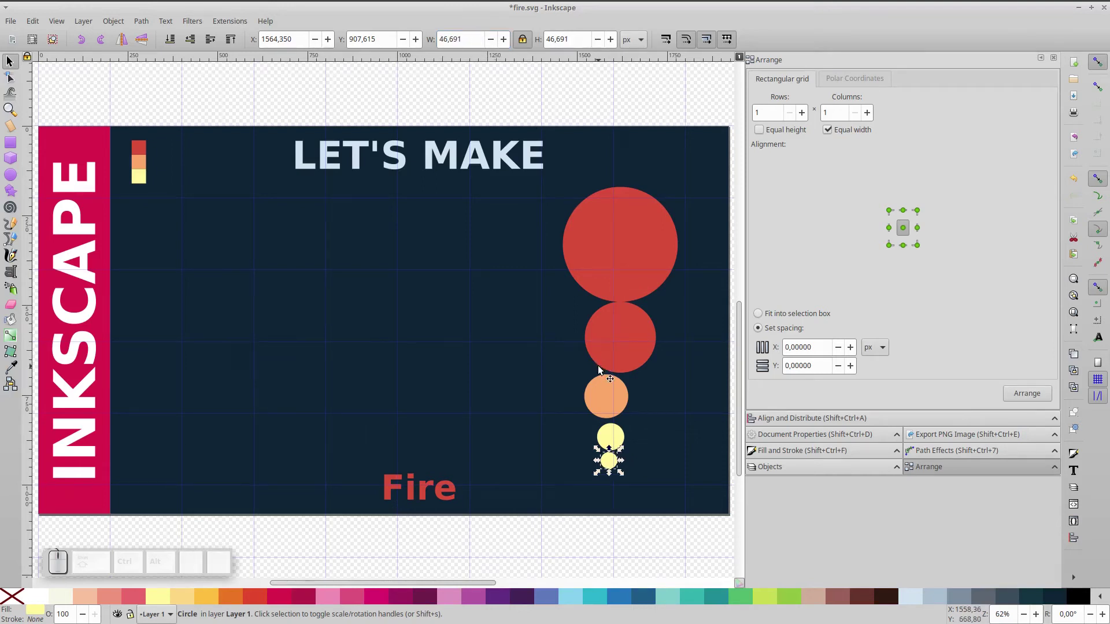
Arrange the five selected circles into a 5-row, 1-column touching grid
{"action": "left_click_drag", "start_coordinate": [521, 131], "coordinate": [704, 507]}
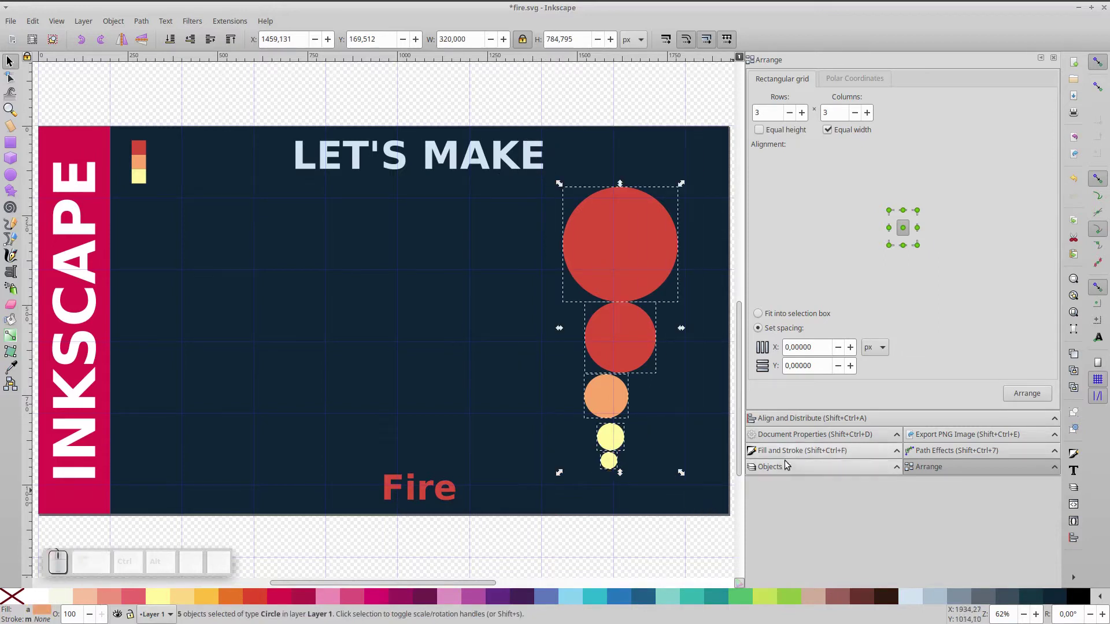
{"action": "left_click", "coordinate": [804, 119]}
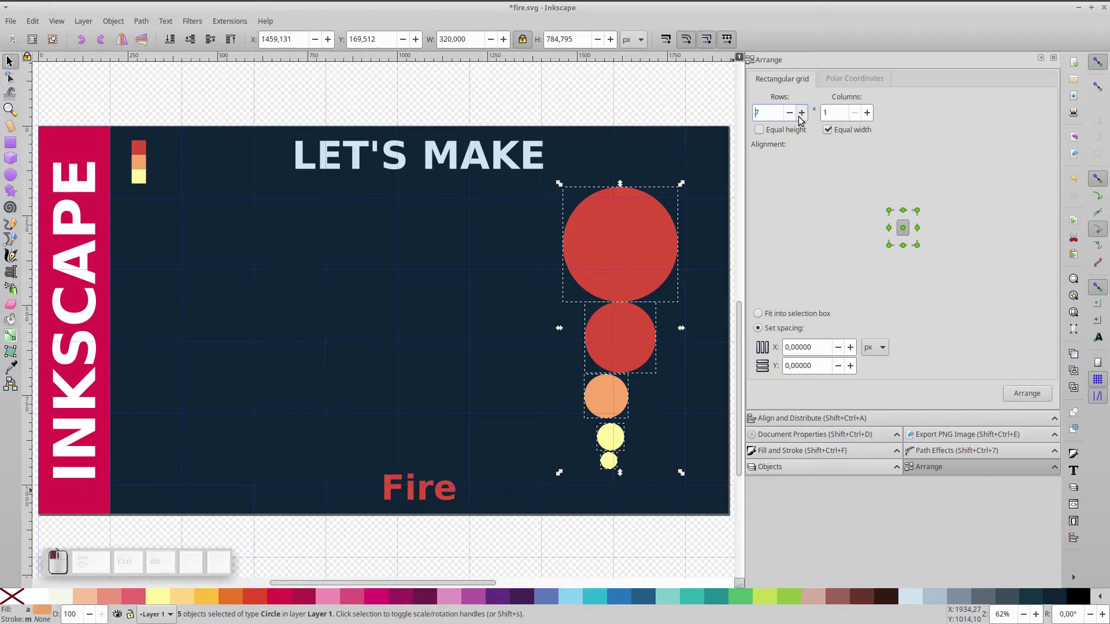
{"action": "left_click", "coordinate": [765, 132]}
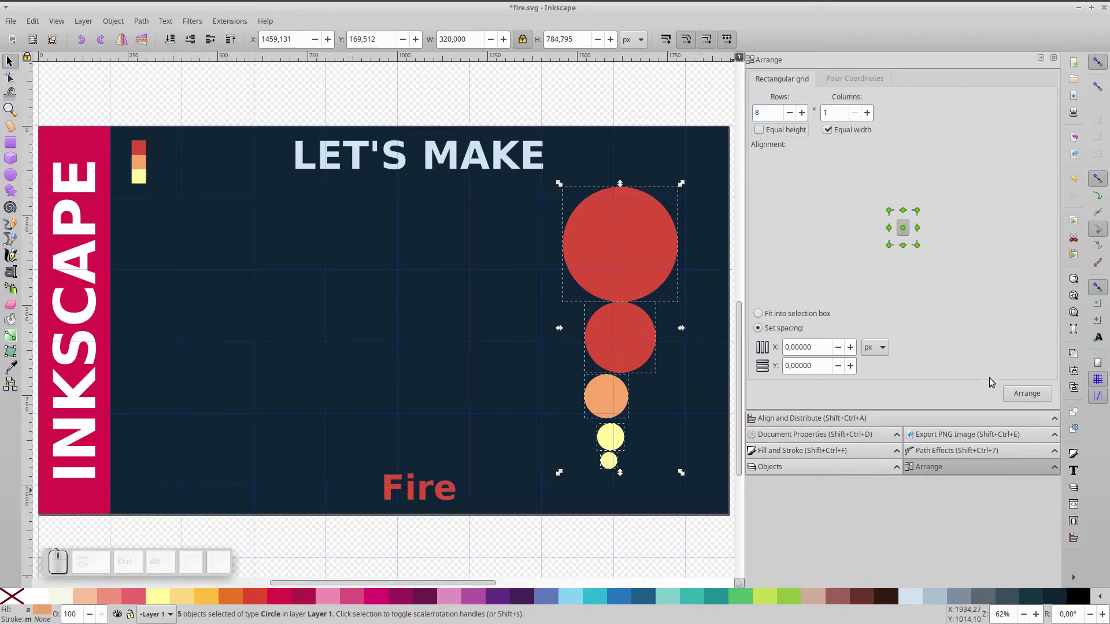
{"action": "left_click", "coordinate": [1027, 395]}
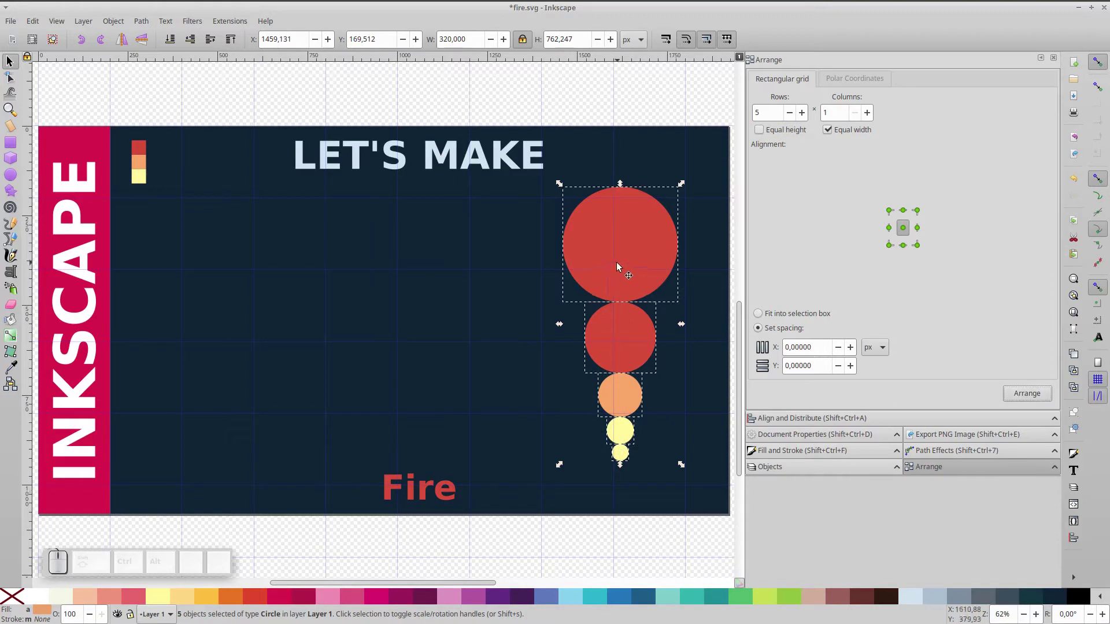
Nudge the circle column further right and save the file
{"action": "left_click_drag", "start_coordinate": [620, 266], "coordinate": [651, 254]}
{"action": "left_click", "coordinate": [688, 86]}
{"action": "key", "text": "ctrl+s"}
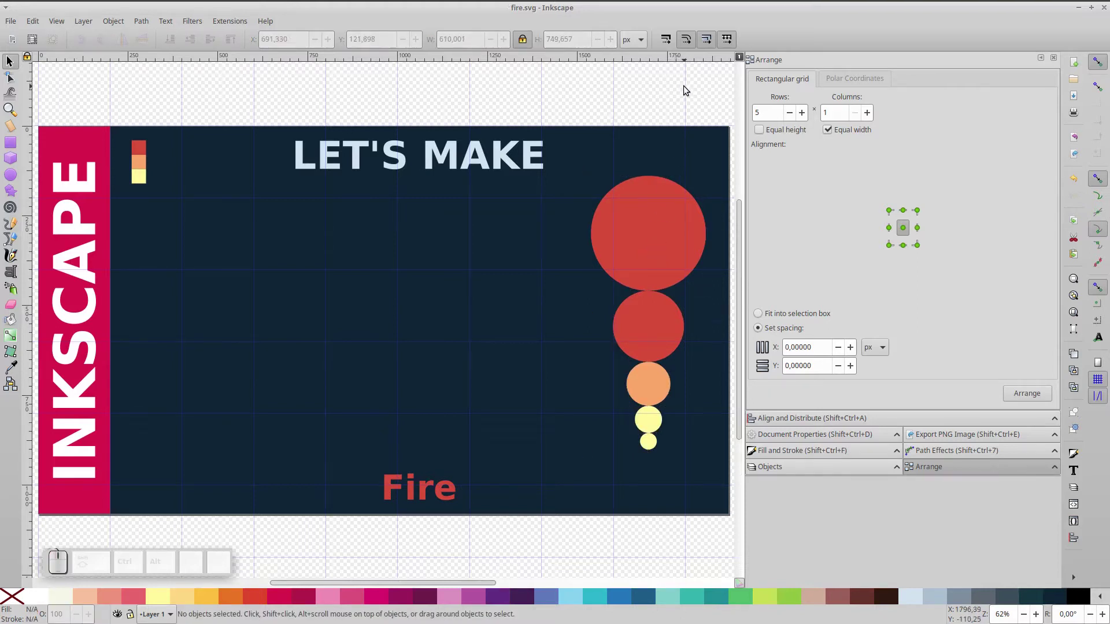
Duplicate the large red circle into several copies clustered at the banner's centre, deleting a stray one
{"action": "left_click", "coordinate": [652, 216]}
{"action": "key", "text": "ctrl+d"}
{"action": "left_click_drag", "start_coordinate": [654, 225], "coordinate": [641, 350]}
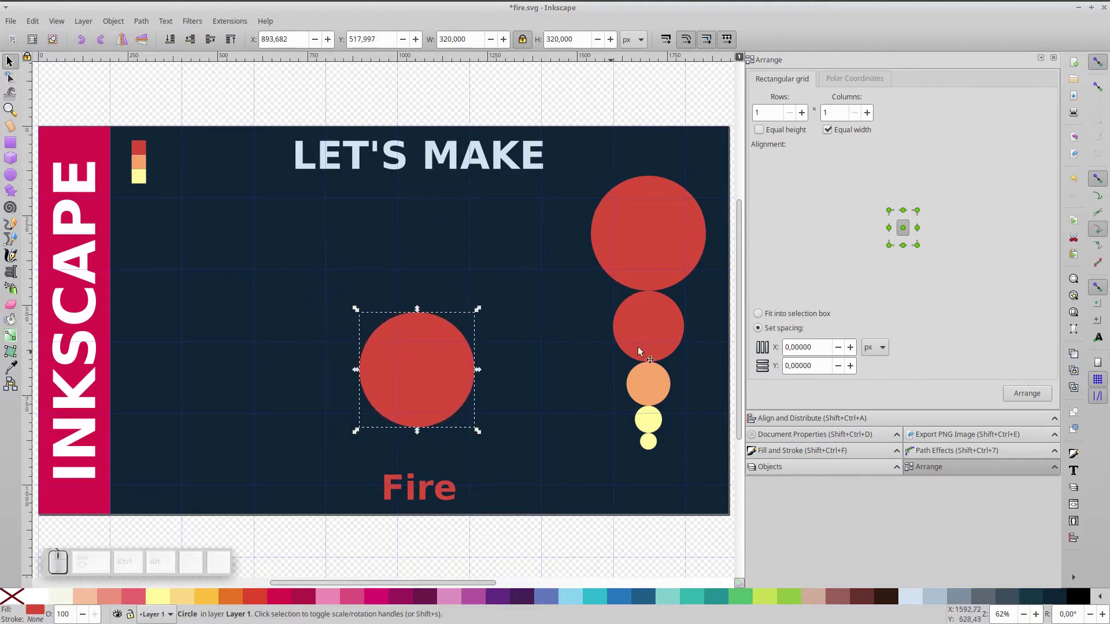
{"action": "left_click", "coordinate": [666, 331]}
{"action": "key", "text": "ctrl+d"}
{"action": "left_click_drag", "start_coordinate": [664, 336], "coordinate": [318, 303]}
{"action": "key", "text": "space"}
{"action": "key", "text": "space"}
{"action": "key", "text": "space"}
{"action": "left_click", "coordinate": [290, 298]}
{"action": "key", "text": "Delete"}
Resize and arrange the red circles into a flame-like cluster and union them into one blob
{"action": "left_click", "coordinate": [423, 305]}
{"action": "left_click_drag", "start_coordinate": [418, 307], "coordinate": [489, 386]}
{"action": "left_click", "coordinate": [497, 378]}
{"action": "left_click_drag", "start_coordinate": [427, 217], "coordinate": [394, 241]}
{"action": "left_click_drag", "start_coordinate": [378, 252], "coordinate": [341, 315]}
{"action": "left_click_drag", "start_coordinate": [344, 360], "coordinate": [337, 301]}
{"action": "left_click_drag", "start_coordinate": [342, 302], "coordinate": [414, 288]}
{"action": "left_click_drag", "start_coordinate": [447, 253], "coordinate": [431, 260]}
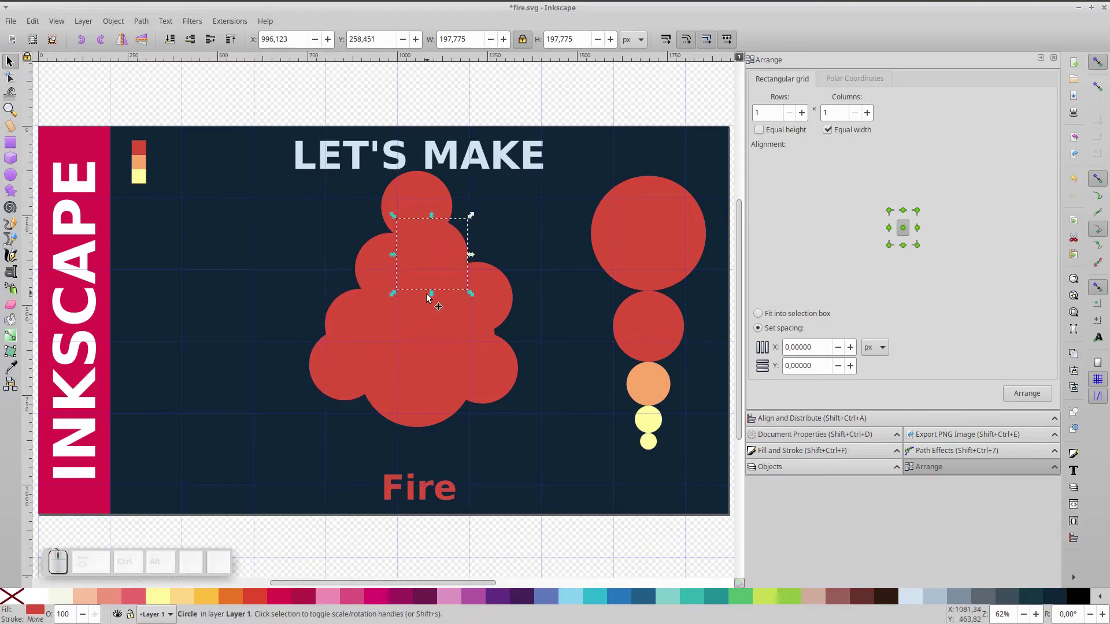
{"action": "left_click_drag", "start_coordinate": [402, 403], "coordinate": [389, 403]}
{"action": "left_click_drag", "start_coordinate": [277, 116], "coordinate": [529, 458]}
{"action": "key", "text": "ctrl+KP_Add"}
Stamp five orange circle copies over the red blob's edges and select them with the blob
{"action": "left_click", "coordinate": [656, 385]}
{"action": "key", "text": "ctrl+d"}
{"action": "left_click_drag", "start_coordinate": [661, 388], "coordinate": [444, 235]}
{"action": "key", "text": "space"}
{"action": "key", "text": "space"}
{"action": "key", "text": "space"}
{"action": "key", "text": "space"}
{"action": "left_click", "coordinate": [435, 202]}
{"action": "left_click", "coordinate": [377, 241]}
{"action": "left_click", "coordinate": [334, 291]}
{"action": "left_click", "coordinate": [476, 409]}
{"action": "key", "text": "ctrl+shift+KP_Add"}
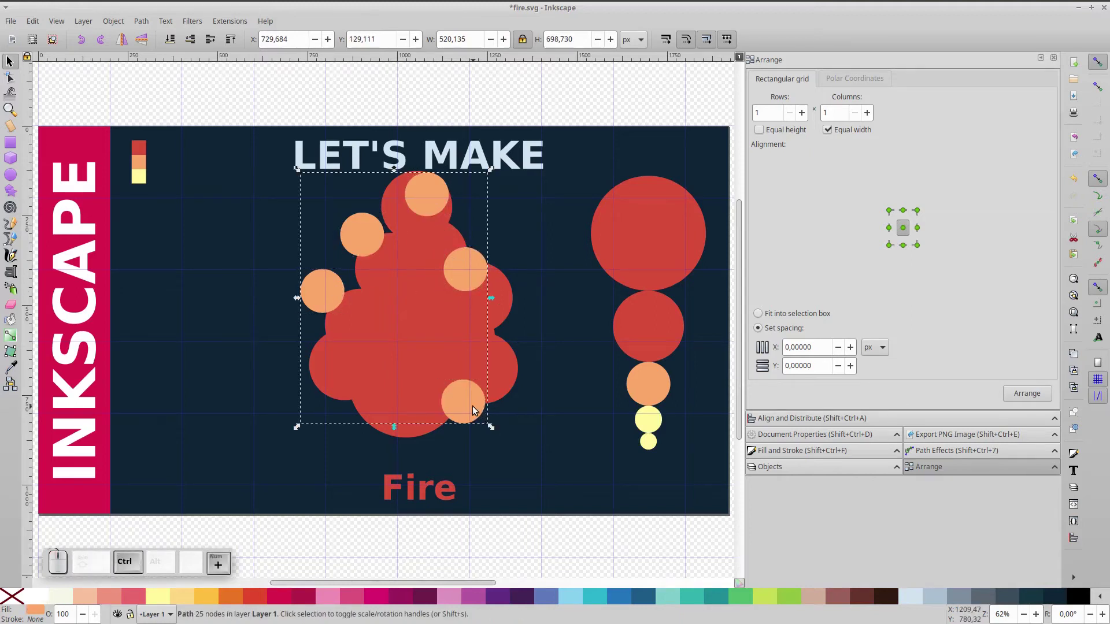
Difference the orange circles from the blob and make all its nodes smooth
{"action": "left_click", "coordinate": [423, 340]}
{"action": "key", "text": "ctrl+shift+KP_Subtract"}
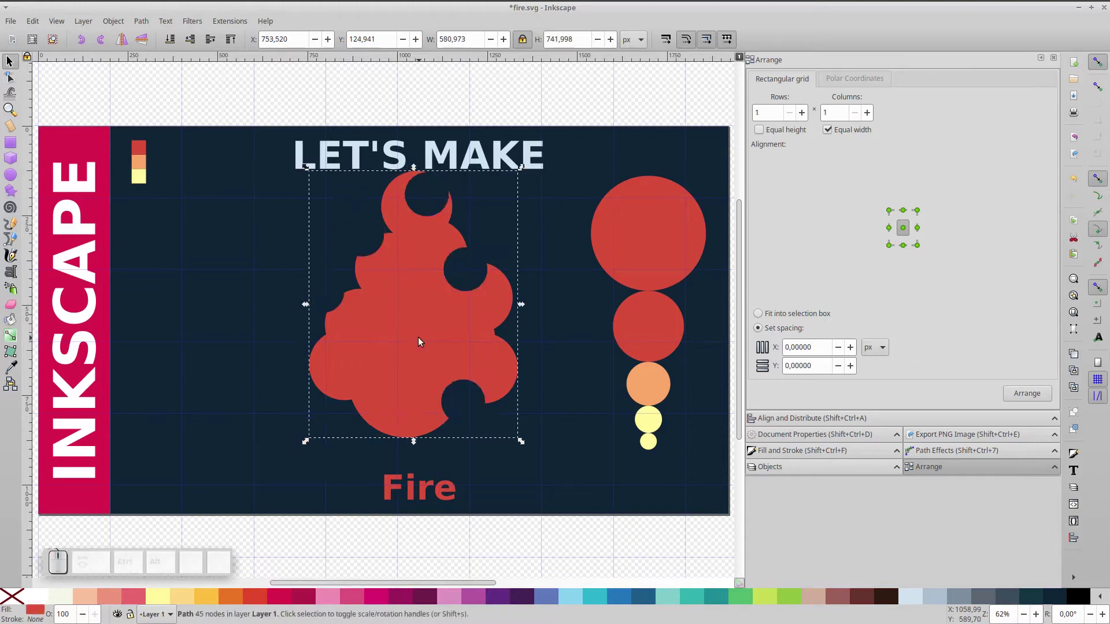
{"action": "left_click", "coordinate": [422, 340]}
{"action": "key", "text": "ctrl+a"}
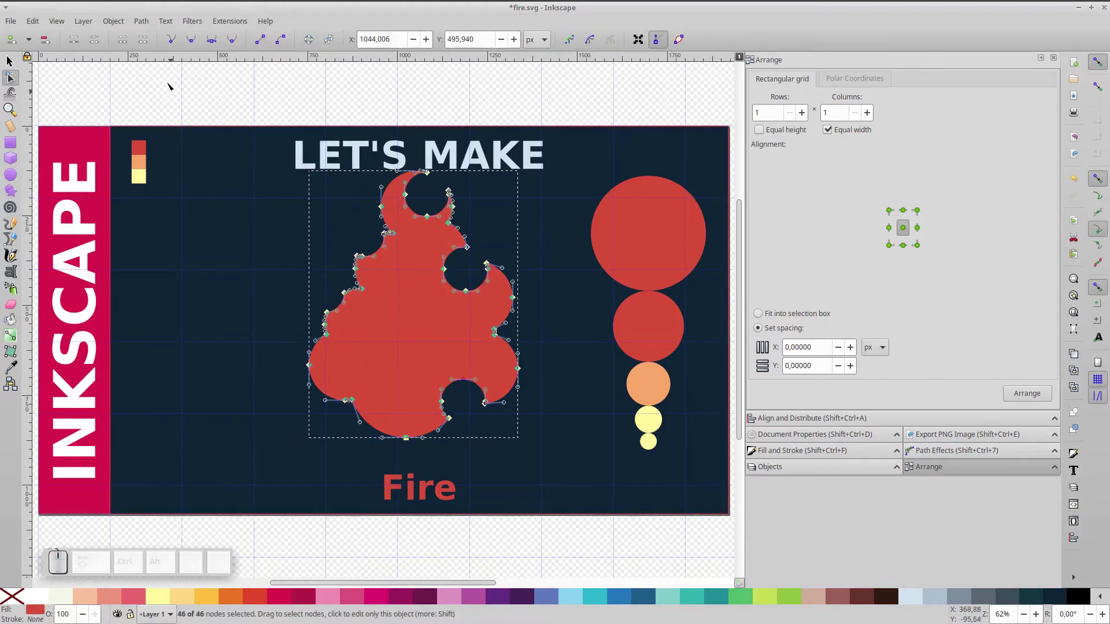
{"action": "left_click", "coordinate": [178, 43]}
{"action": "left_click", "coordinate": [196, 38]}
{"action": "left_click", "coordinate": [204, 93]}
{"action": "left_click", "coordinate": [184, 95]}
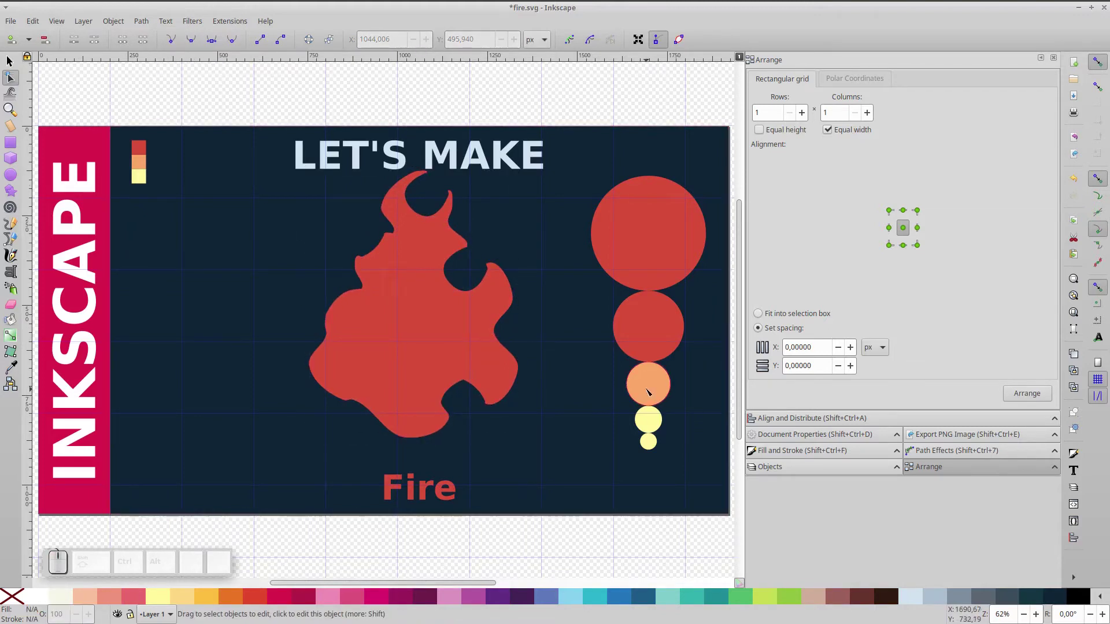
{"action": "left_click", "coordinate": [14, 62]}
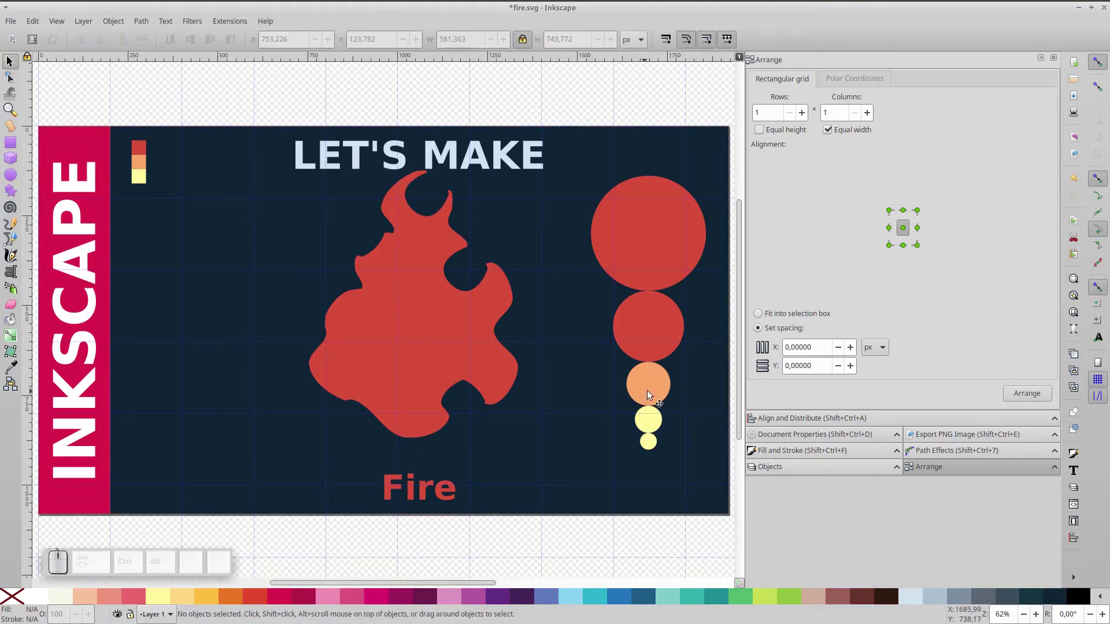
Duplicate a red palette circle and pick the medium red one for the next layer
{"action": "left_click", "coordinate": [650, 393]}
{"action": "key", "text": "ctrl+d"}
{"action": "left_click", "coordinate": [651, 335]}
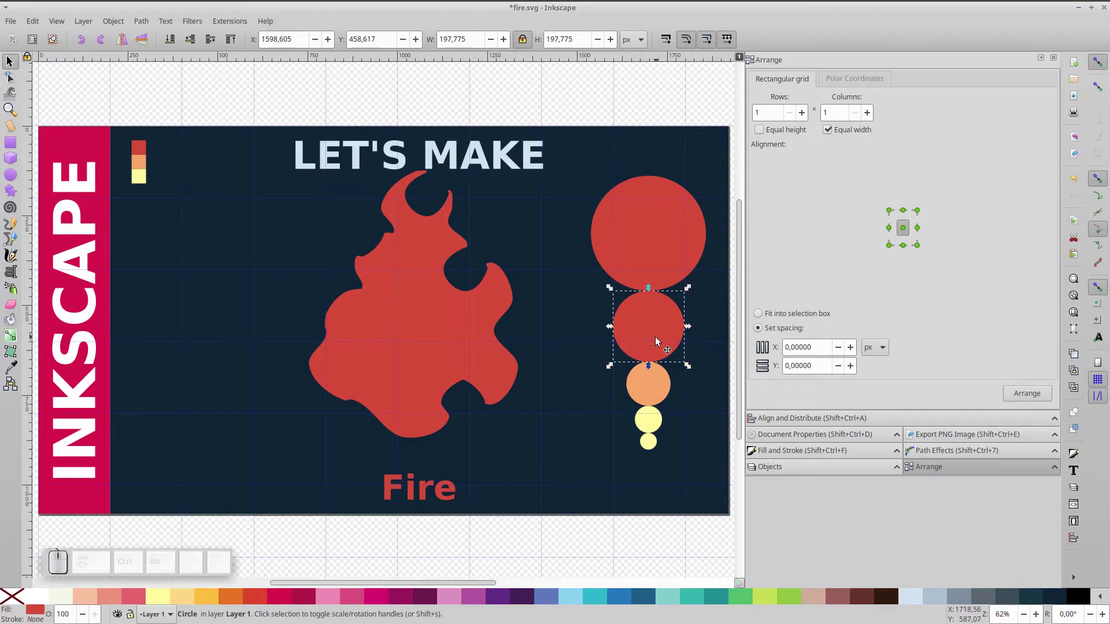
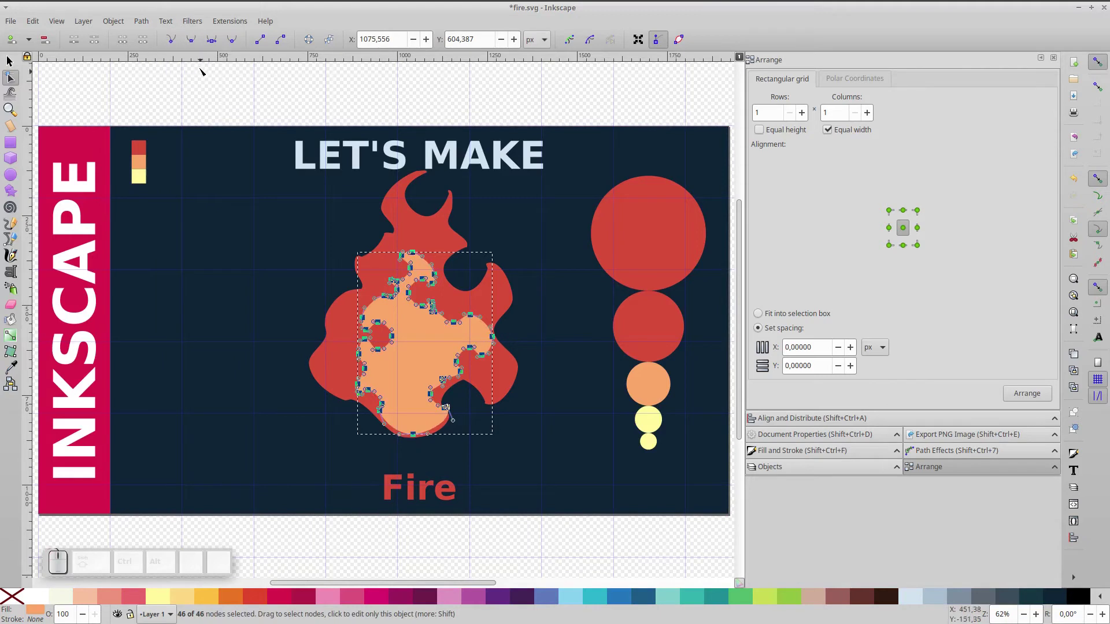
Adjust node-type options on the orange shape's selected nodes in the Node tool bar
{"action": "left_click", "coordinate": [212, 40]}
{"action": "left_click", "coordinate": [219, 69]}
{"action": "left_click", "coordinate": [216, 92]}
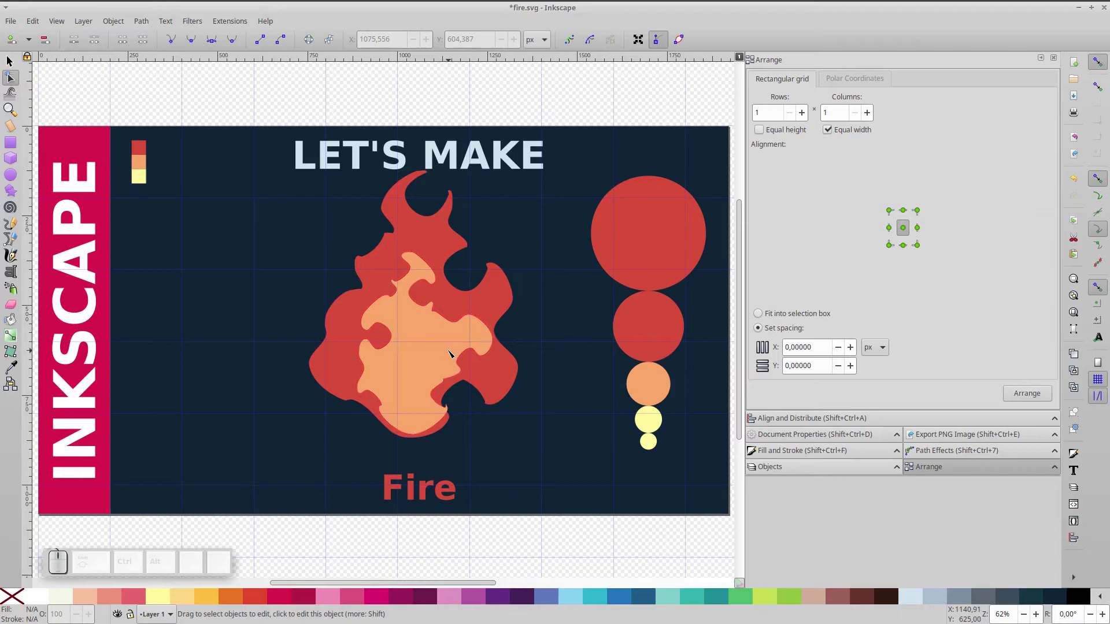
{"action": "left_click", "coordinate": [453, 352]}
{"action": "key", "text": "ctrl+a"}
{"action": "left_click", "coordinate": [170, 45]}
{"action": "left_click", "coordinate": [172, 45]}
{"action": "left_click", "coordinate": [175, 48]}
{"action": "left_click", "coordinate": [197, 47]}
{"action": "left_click", "coordinate": [215, 97]}
{"action": "left_click", "coordinate": [290, 102]}
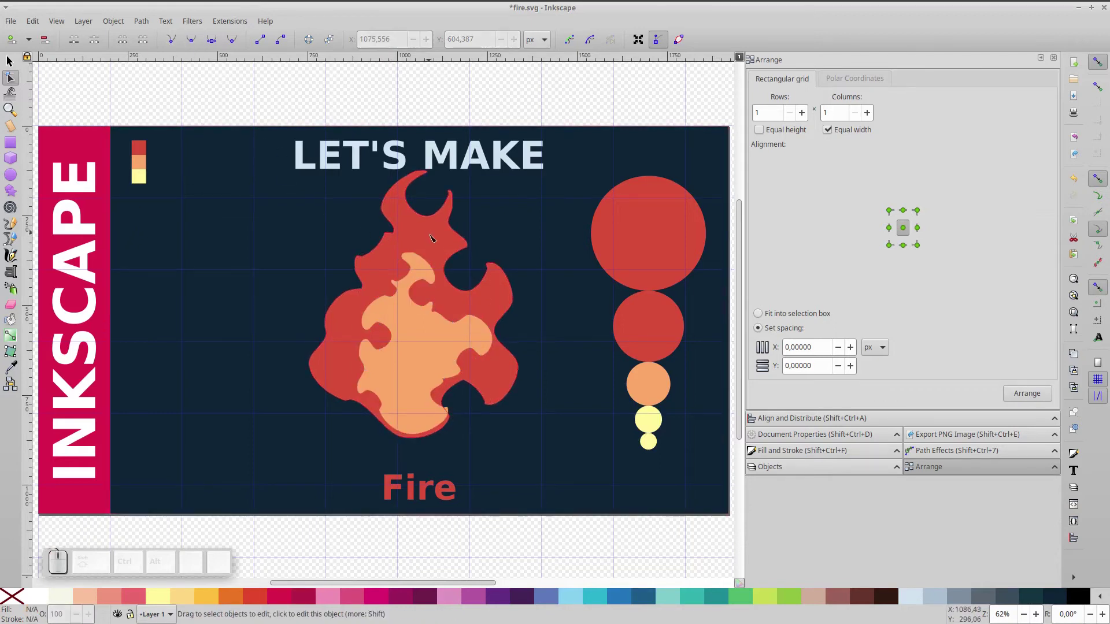
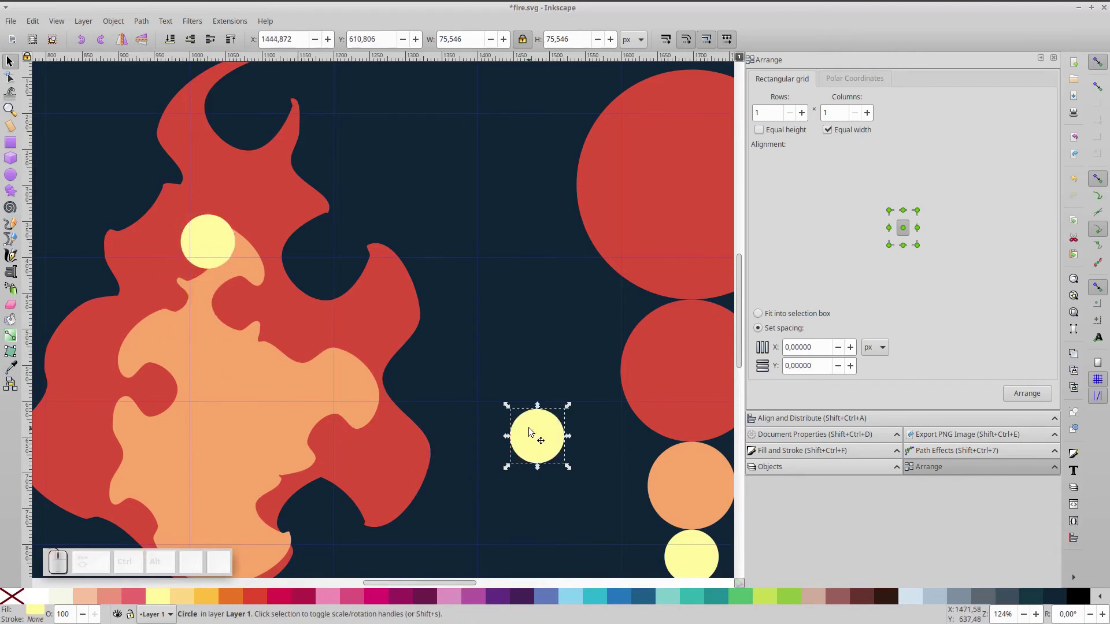
Delete a stray piece and difference the yellow circle from the orange inner flame
{"action": "key", "text": "Delete"}
{"action": "left_click", "coordinate": [178, 344]}
{"action": "key", "text": "ctrl+KP_Subtract"}
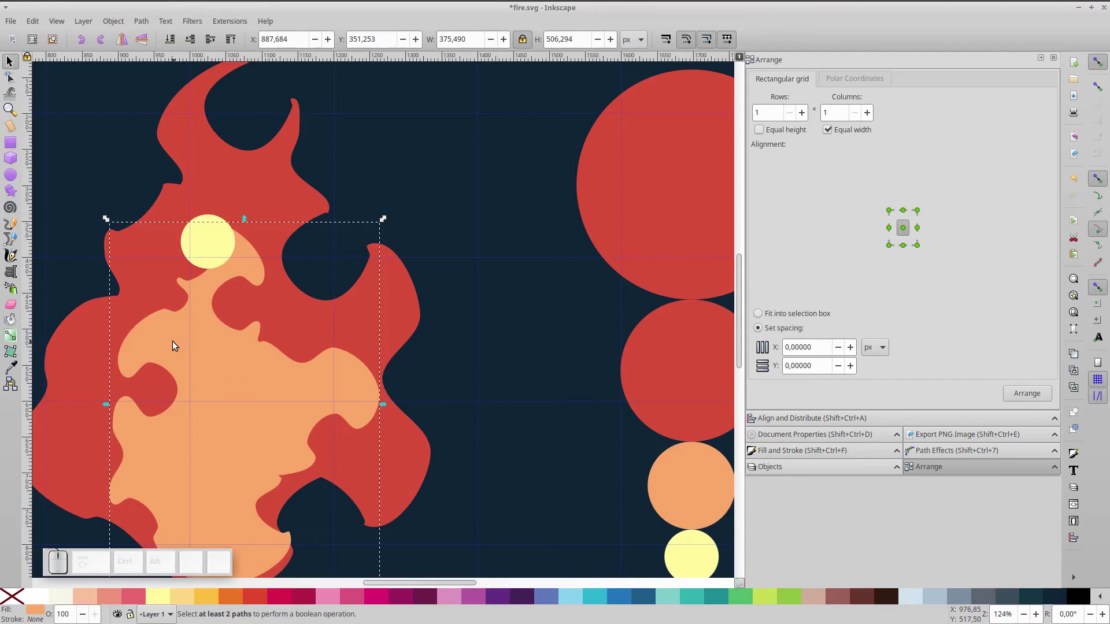
{"action": "left_click", "coordinate": [208, 263]}
{"action": "left_click", "coordinate": [220, 287]}
{"action": "key", "text": "ctrl+KP_Subtract"}
{"action": "key", "text": "ctrl+a"}
{"action": "left_click", "coordinate": [220, 286]}
{"action": "left_click", "coordinate": [403, 148]}
{"action": "left_click", "coordinate": [258, 257]}
Make all the orange flame's nodes smooth, zoom out to the whole banner and save
{"action": "key", "text": "ctrl+a"}
{"action": "left_click", "coordinate": [172, 41]}
{"action": "left_click", "coordinate": [197, 41]}
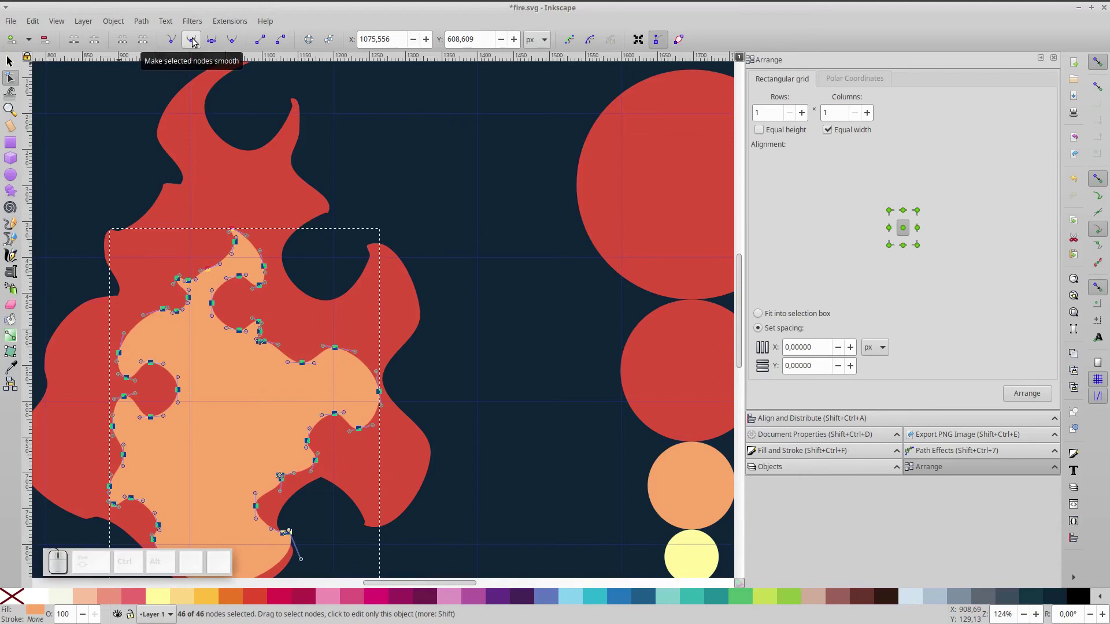
{"action": "left_click", "coordinate": [198, 40]}
{"action": "left_click", "coordinate": [17, 66]}
{"action": "left_click", "coordinate": [62, 107]}
{"action": "key", "text": "KP_5"}
{"action": "left_click", "coordinate": [194, 110]}
{"action": "key", "text": "ctrl+s"}
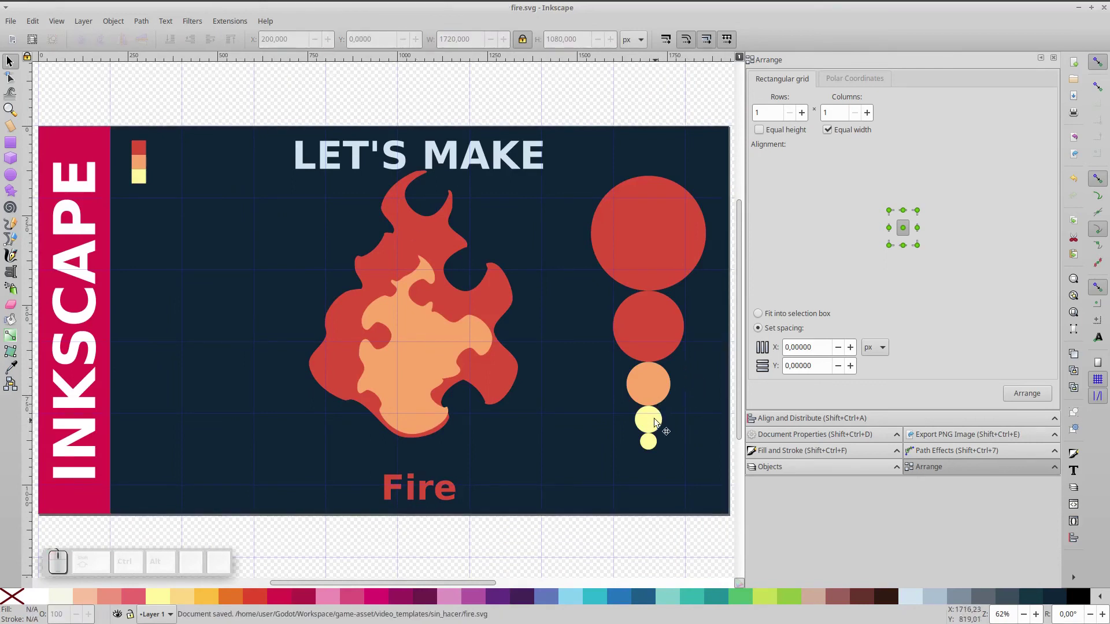
Duplicate the large and small yellow circles into the lower flame
{"action": "left_click", "coordinate": [646, 401]}
{"action": "key", "text": "ctrl+d"}
{"action": "left_click_drag", "start_coordinate": [660, 399], "coordinate": [557, 423]}
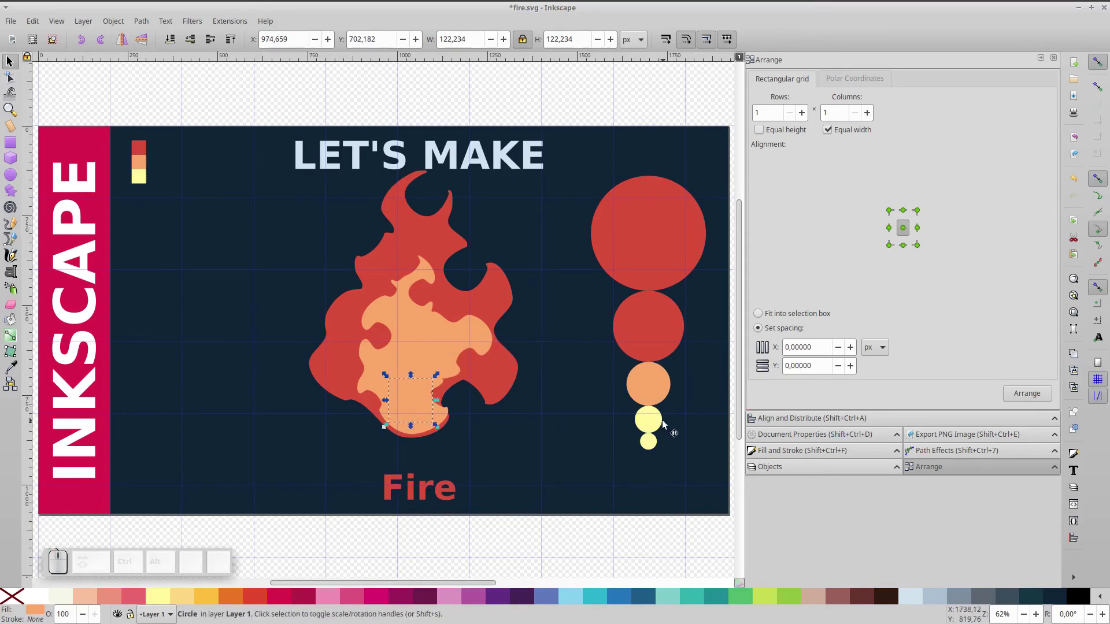
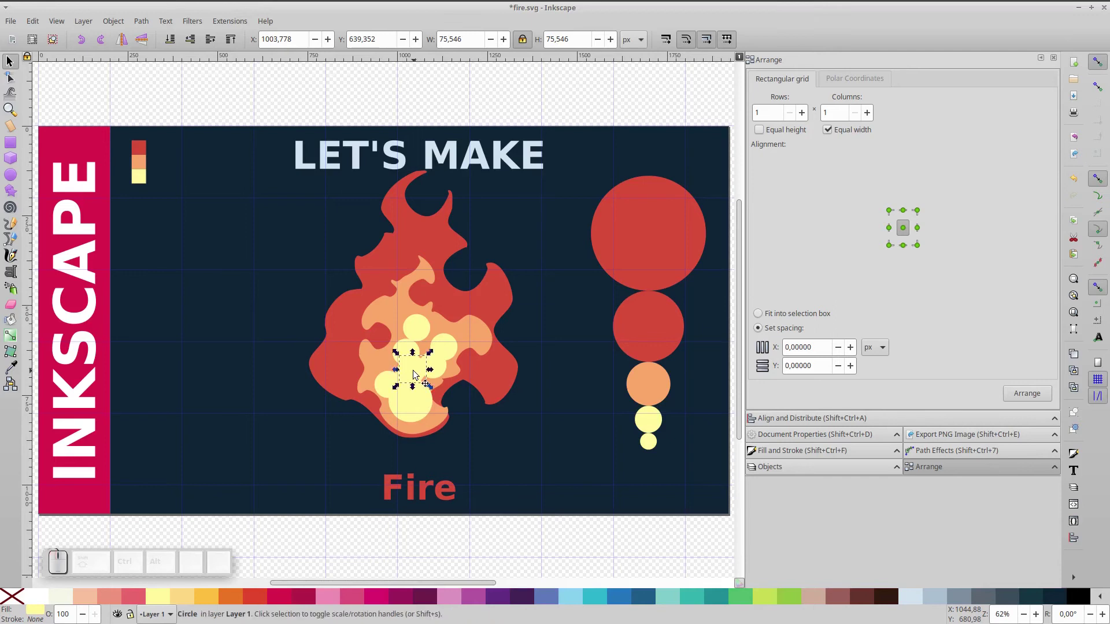
{"action": "left_click", "coordinate": [651, 443]}
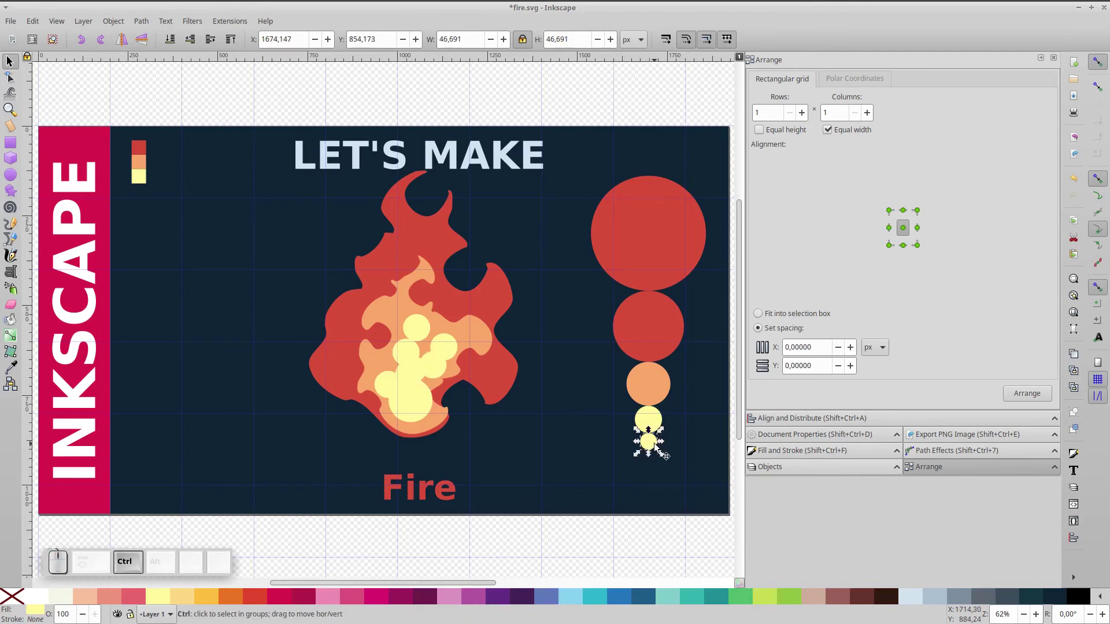
{"action": "key", "text": "ctrl+d"}
{"action": "left_click_drag", "start_coordinate": [334, 295], "coordinate": [481, 436]}
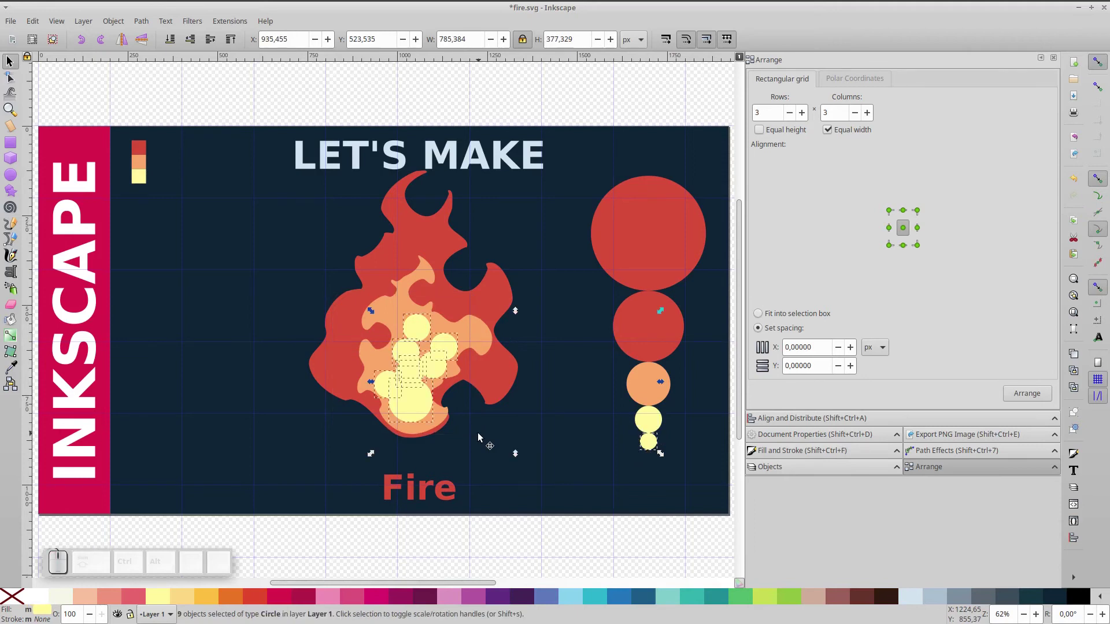
{"action": "left_click", "coordinate": [651, 442]}
{"action": "key", "text": "ctrl+KP_Add"}
{"action": "left_click_drag", "start_coordinate": [657, 445], "coordinate": [383, 565]}
{"action": "left_click", "coordinate": [427, 598]}
{"action": "left_click_drag", "start_coordinate": [558, 453], "coordinate": [410, 363]}
Stamp more yellow copies, select the overlapping circles and union them into one shape
{"action": "key", "text": "space"}
{"action": "key", "text": "space"}
{"action": "key", "text": "space"}
{"action": "key", "text": "space"}
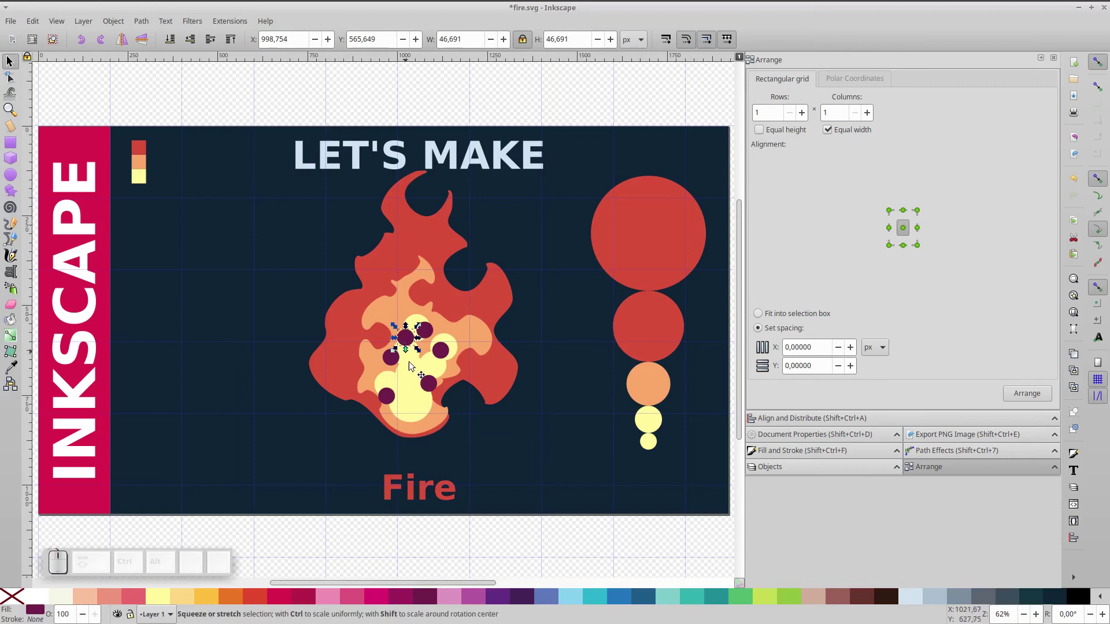
{"action": "left_click", "coordinate": [429, 332]}
{"action": "left_click", "coordinate": [444, 353]}
{"action": "left_click", "coordinate": [431, 385]}
{"action": "left_click", "coordinate": [452, 352]}
{"action": "left_click", "coordinate": [393, 360]}
{"action": "left_click", "coordinate": [389, 396]}
{"action": "key", "text": "ctrl+KP_Add"}
Cut the dark circles out of the yellow shape, smooth its nodes and deselect to check
{"action": "left_click", "coordinate": [415, 392]}
{"action": "key", "text": "ctrl+KP_Subtract"}
{"action": "left_click", "coordinate": [413, 391]}
{"action": "key", "text": "ctrl+a"}
{"action": "left_click", "coordinate": [177, 44]}
{"action": "left_click", "coordinate": [195, 38]}
{"action": "left_click", "coordinate": [12, 63]}
{"action": "left_click", "coordinate": [129, 84]}
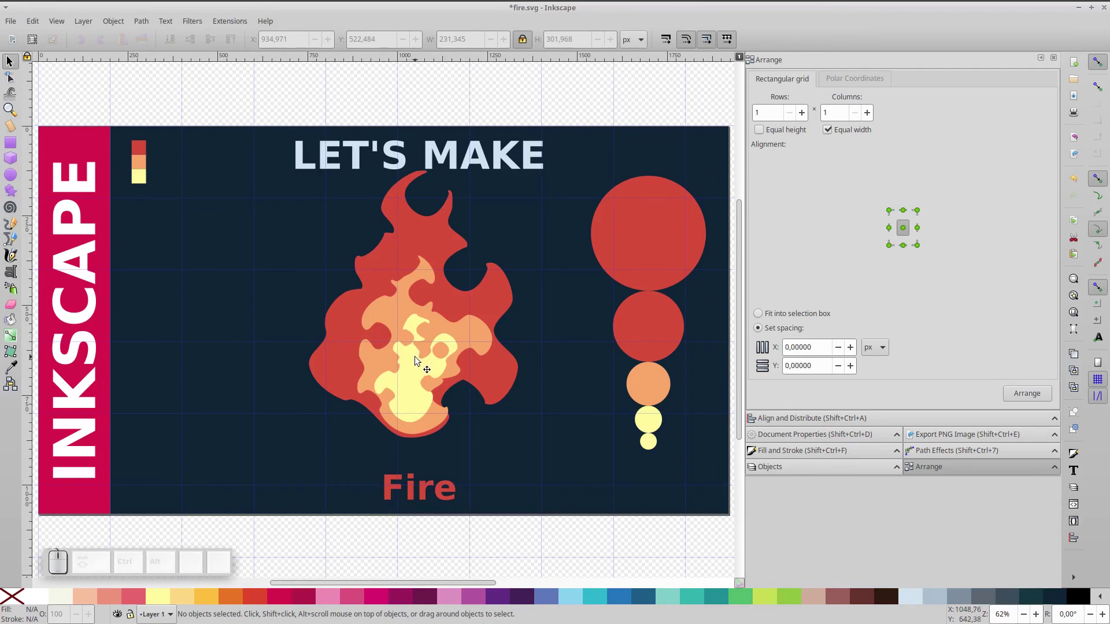
Give the red outer flame a soft blur of about 9 and restack it at the bottom
{"action": "left_click", "coordinate": [431, 236]}
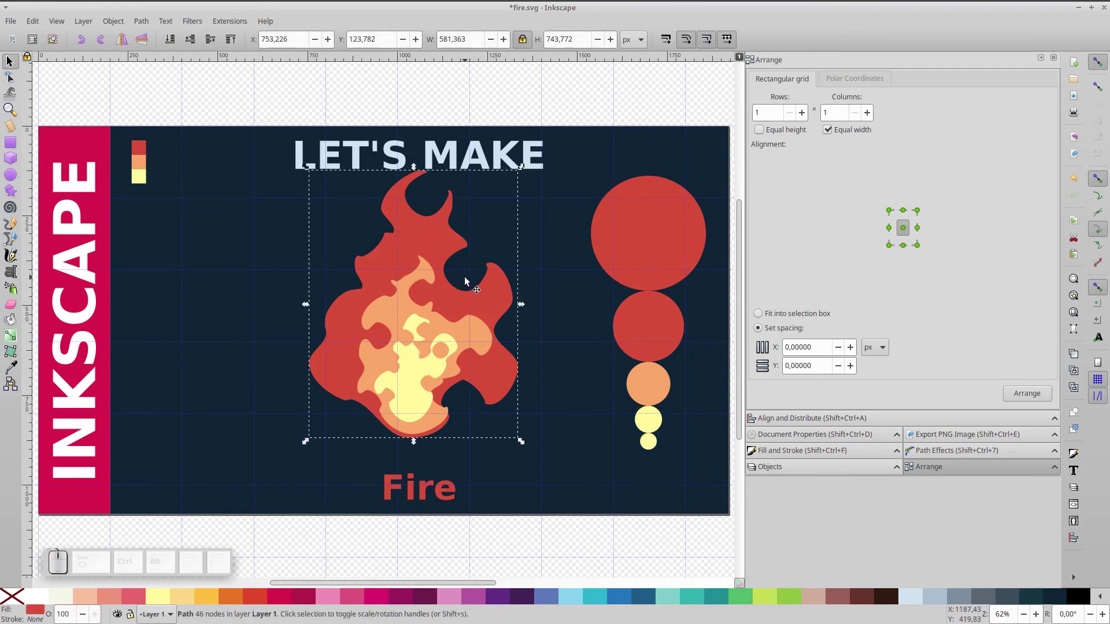
{"action": "key", "text": "ctrl+d"}
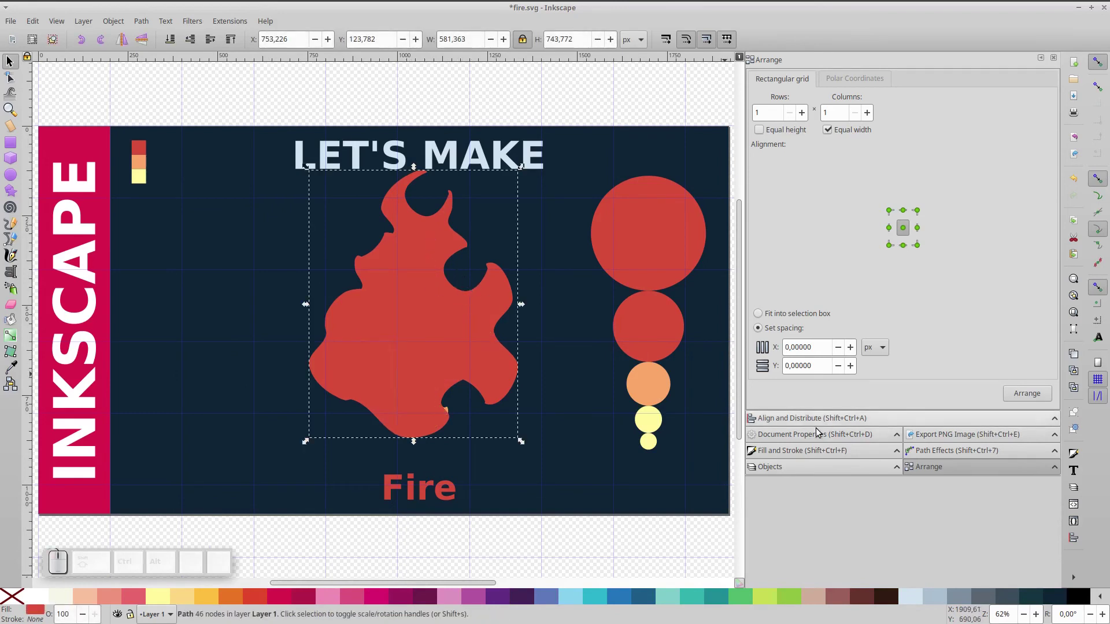
{"action": "left_click", "coordinate": [779, 451]}
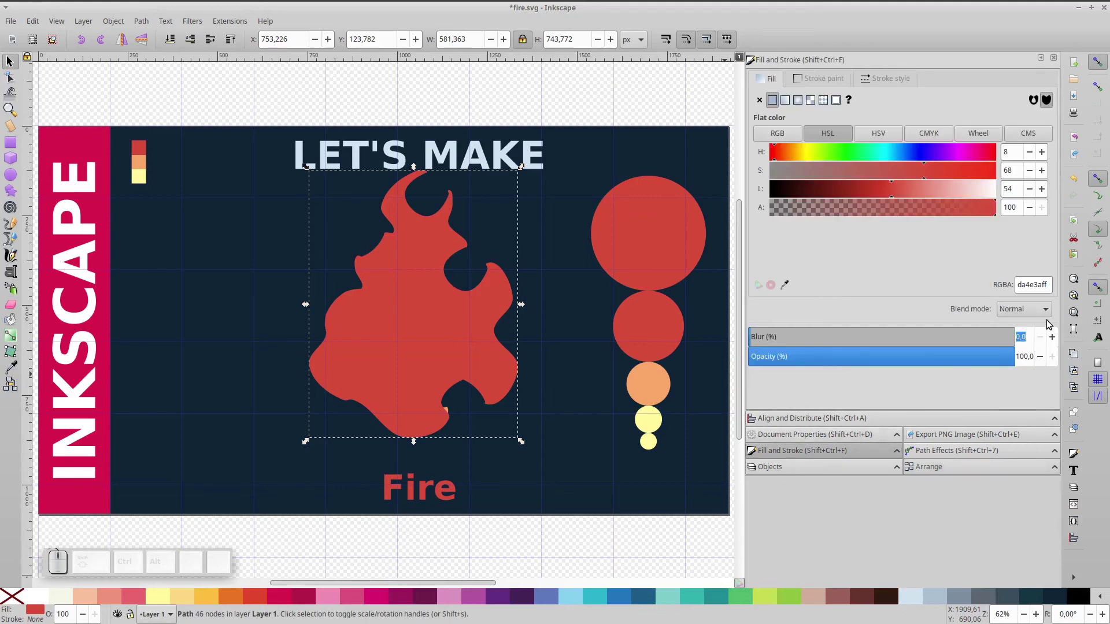
{"action": "left_click", "coordinate": [1059, 335]}
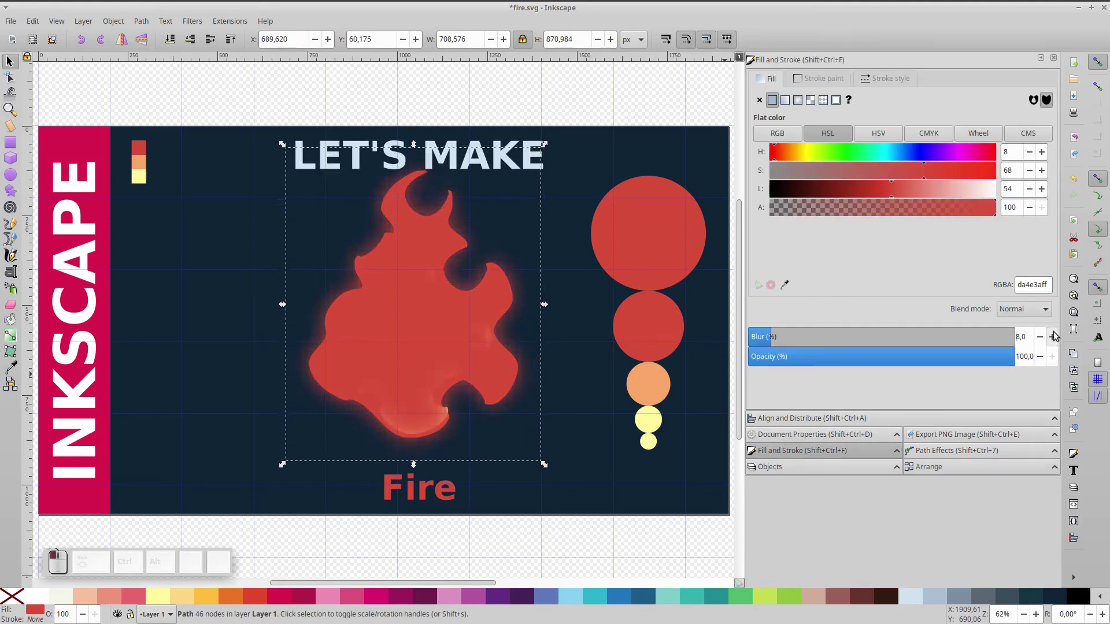
{"action": "left_click", "coordinate": [175, 39]}
{"action": "left_click", "coordinate": [214, 40]}
{"action": "left_click", "coordinate": [397, 198]}
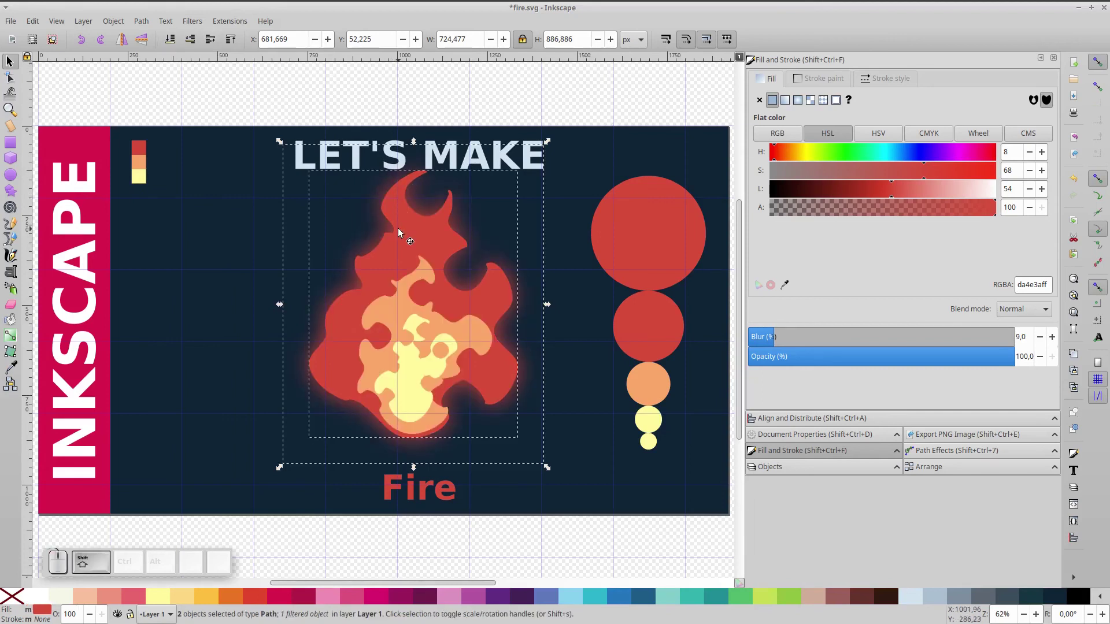
{"action": "key", "text": "ctrl+g"}
Give the orange middle flame the same soft blur and lower it back into place
{"action": "left_click", "coordinate": [428, 271]}
{"action": "key", "text": "ctrl+d"}
{"action": "left_click", "coordinate": [1061, 342]}
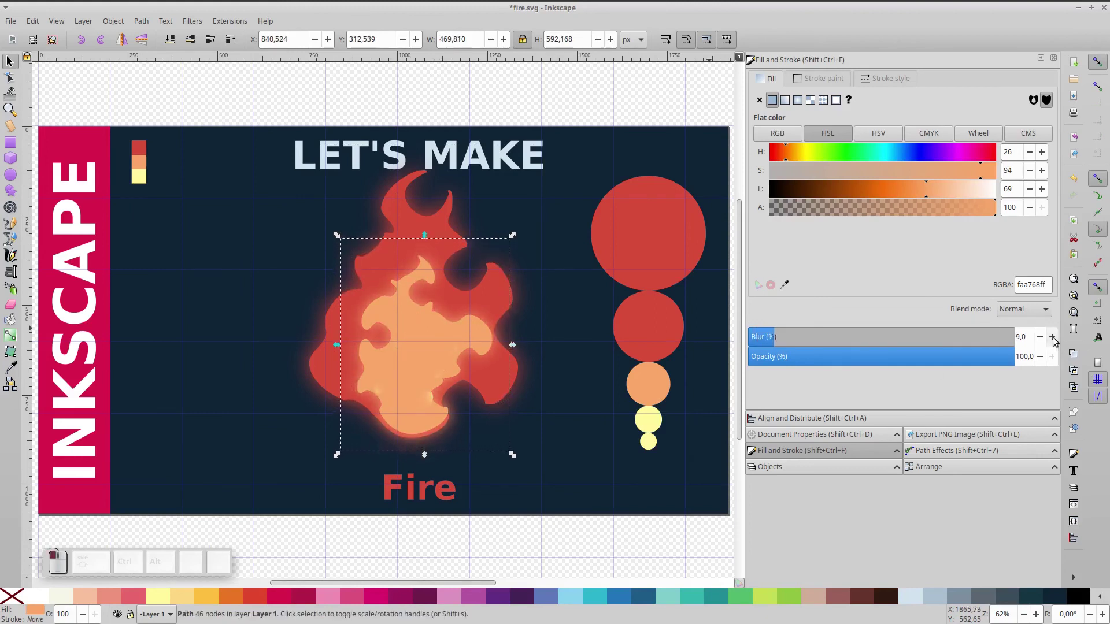
{"action": "left_click", "coordinate": [198, 45]}
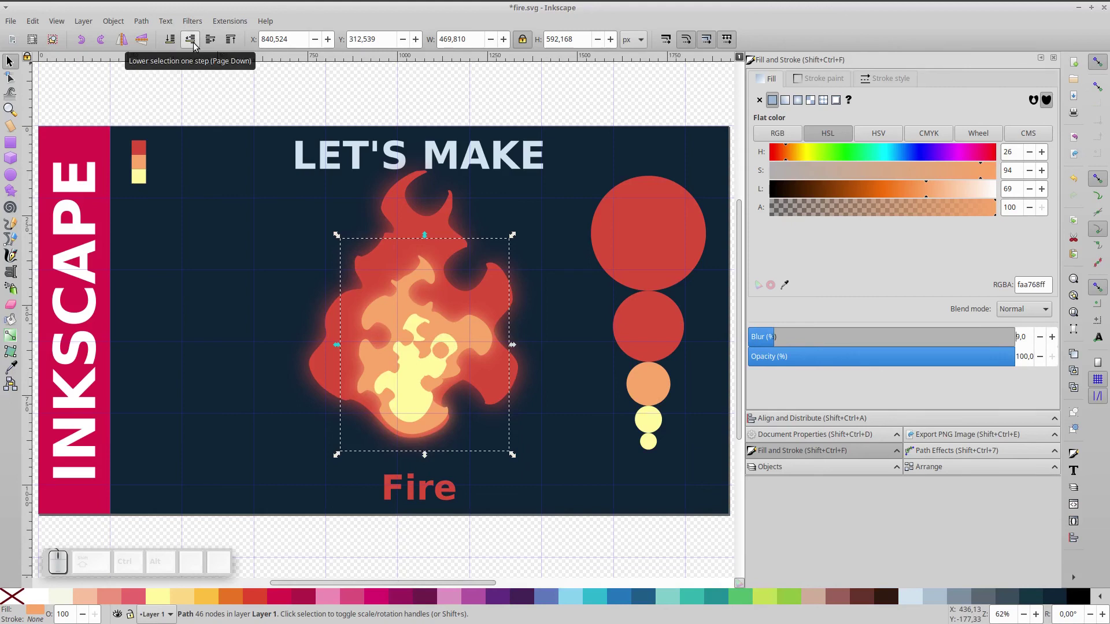
{"action": "left_click", "coordinate": [198, 45]}
{"action": "left_click", "coordinate": [198, 45]}
{"action": "left_click", "coordinate": [212, 44]}
{"action": "left_click", "coordinate": [410, 283]}
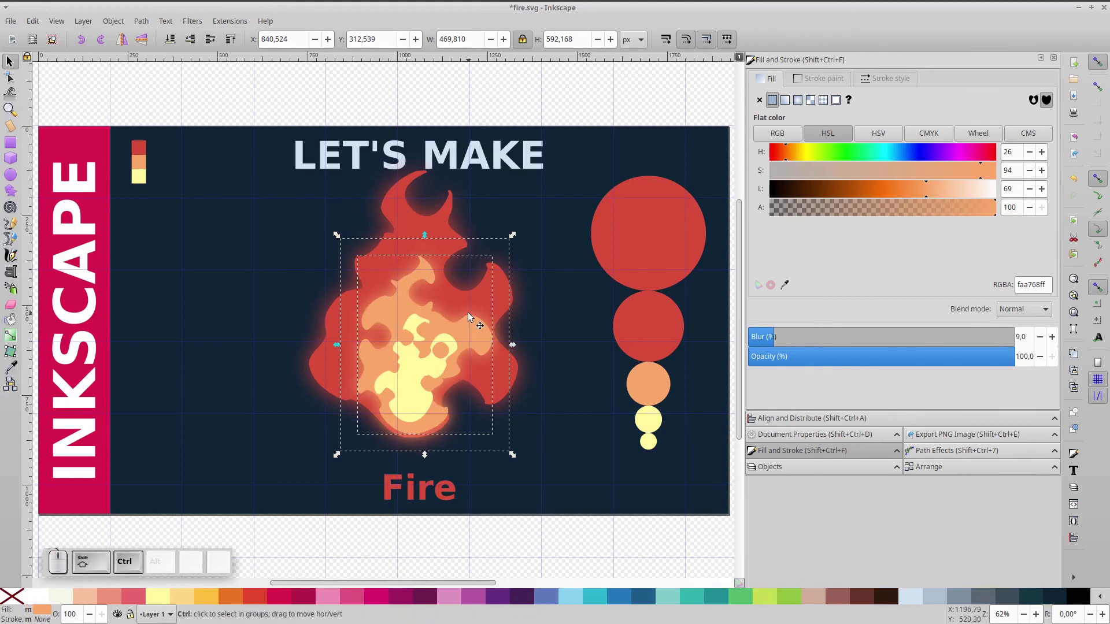
{"action": "key", "text": "ctrl+g"}
Give the yellow inner flame the same soft glowing blur
{"action": "left_click", "coordinate": [421, 379]}
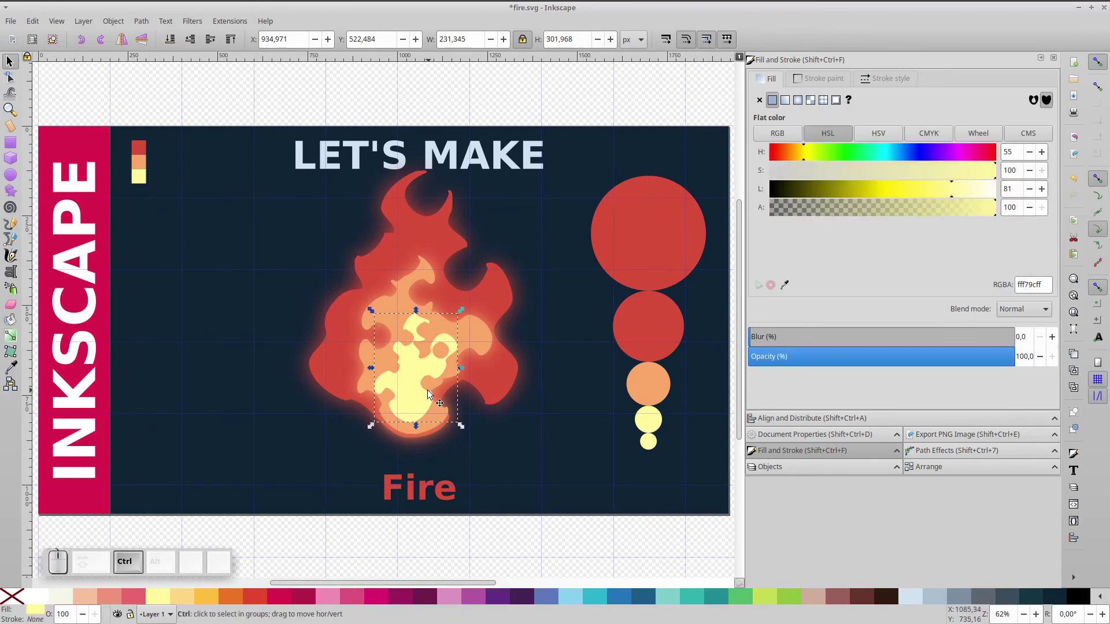
{"action": "key", "text": "ctrl+d"}
{"action": "left_click", "coordinate": [1055, 339]}
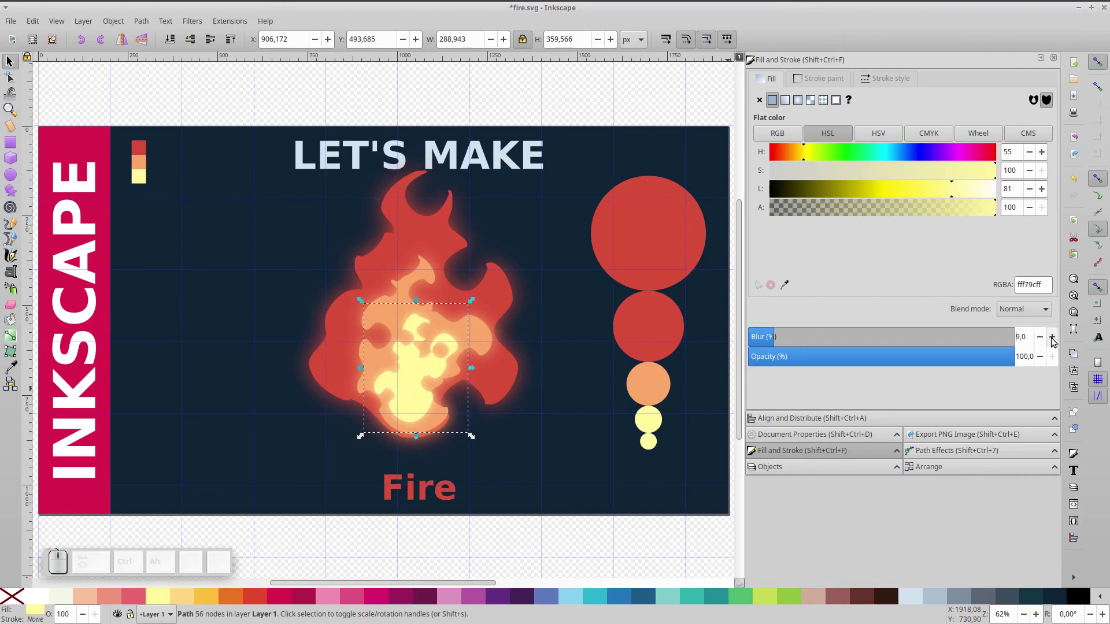
{"action": "left_click", "coordinate": [189, 42]}
{"action": "left_click", "coordinate": [189, 42]}
{"action": "left_click", "coordinate": [214, 35]}
{"action": "left_click", "coordinate": [419, 383]}
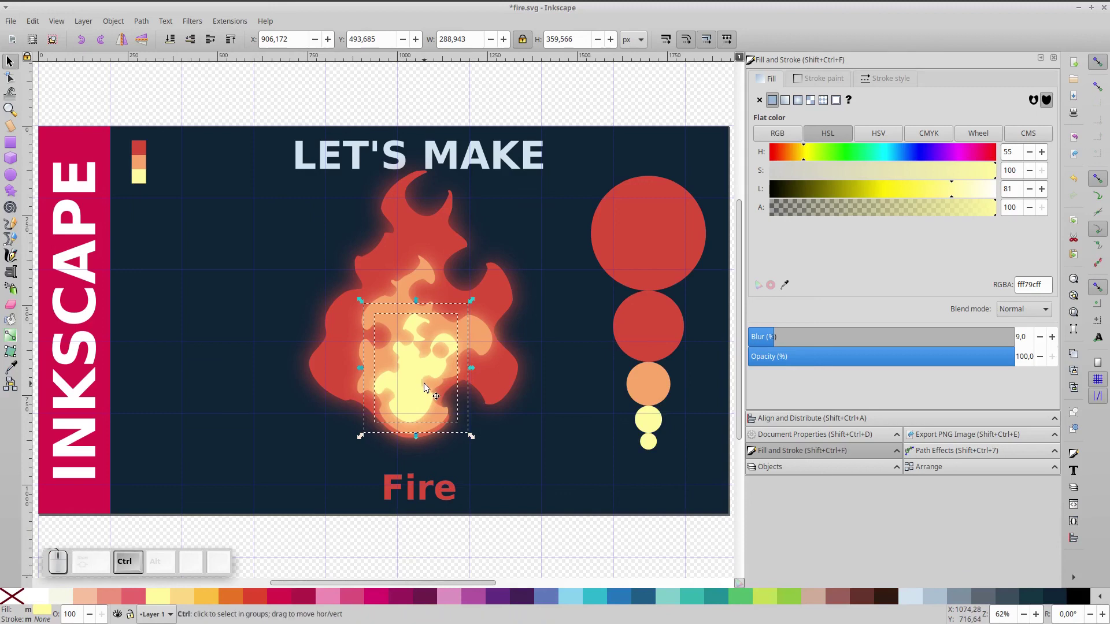
{"action": "key", "text": "ctrl+g"}
Select all three flame layers and group them together
{"action": "left_click", "coordinate": [428, 276]}
{"action": "left_click", "coordinate": [432, 236]}
{"action": "key", "text": "ctrl+g"}
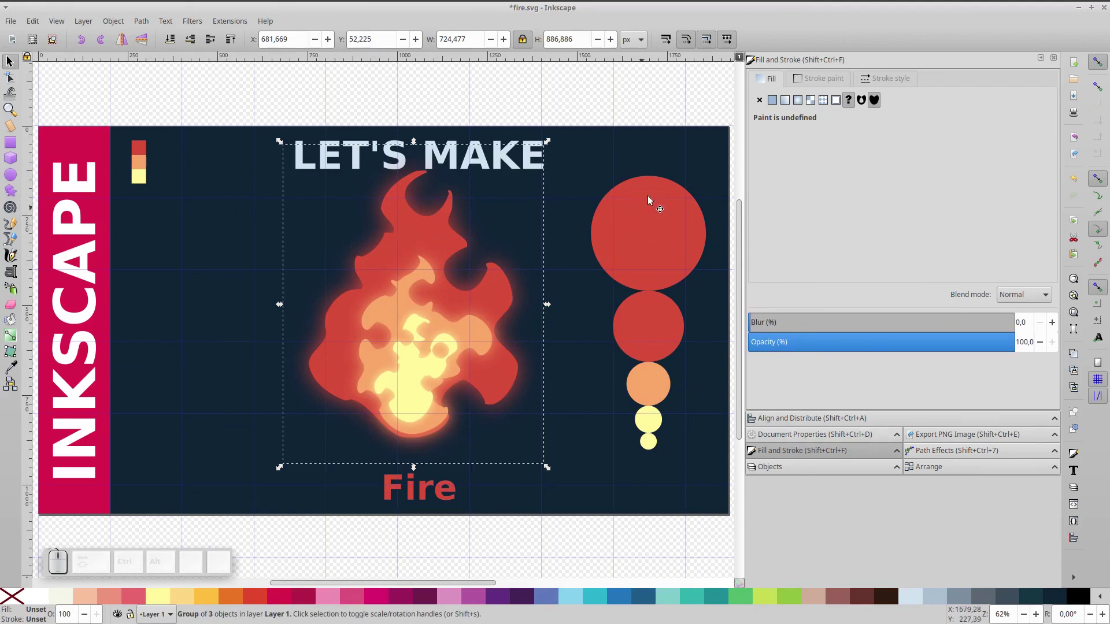
Centre the flame group horizontally and vertically on the banner background via Align and Distribute
{"action": "left_click", "coordinate": [678, 156]}
{"action": "left_click", "coordinate": [816, 417]}
{"action": "left_click", "coordinate": [1001, 138]}
{"action": "left_click", "coordinate": [1000, 154]}
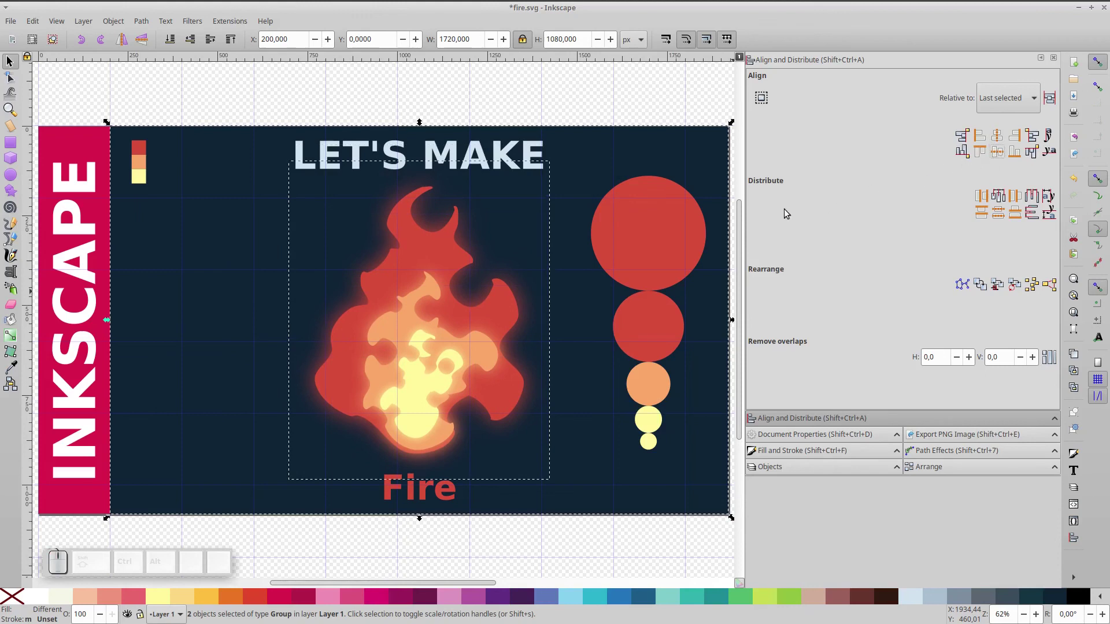
{"action": "left_click", "coordinate": [665, 208]}
{"action": "left_click", "coordinate": [663, 332]}
Select the five reference colour circles beside the flame and delete them
{"action": "left_click", "coordinate": [659, 387]}
{"action": "left_click", "coordinate": [654, 424]}
{"action": "left_click", "coordinate": [657, 450]}
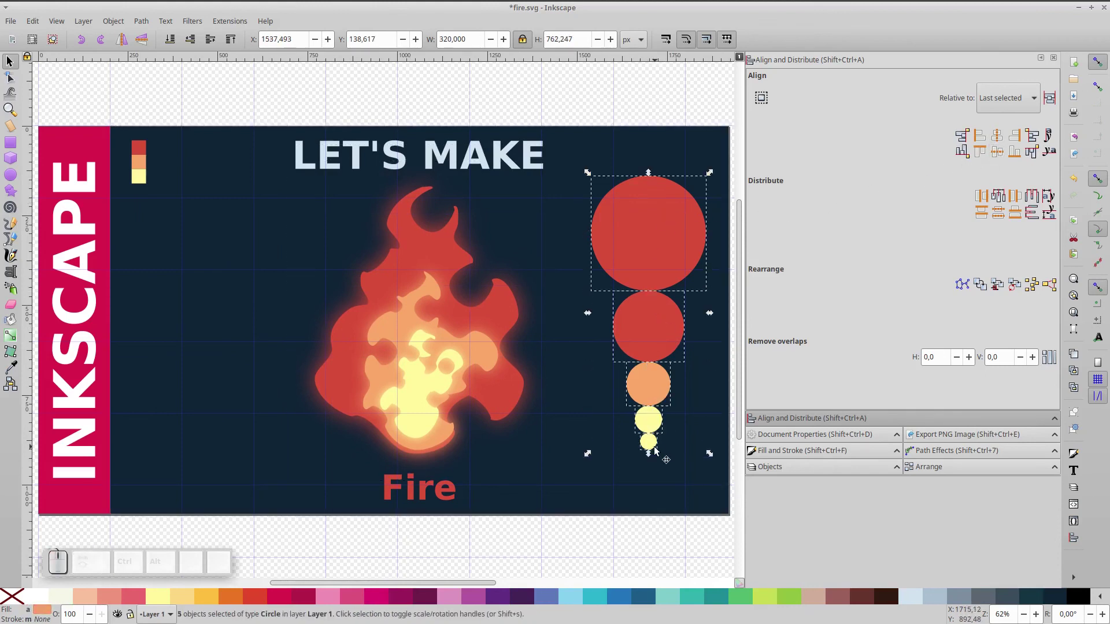
{"action": "key", "text": "Delete"}
{"action": "key", "text": "ctrl+d"}
{"action": "key", "text": "KP_5"}
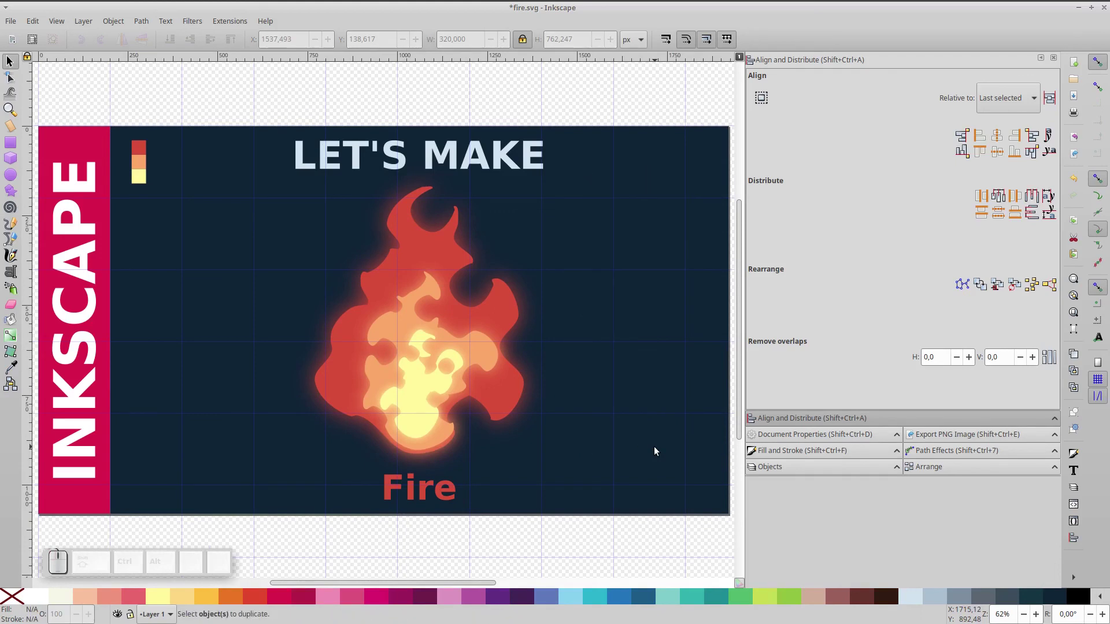